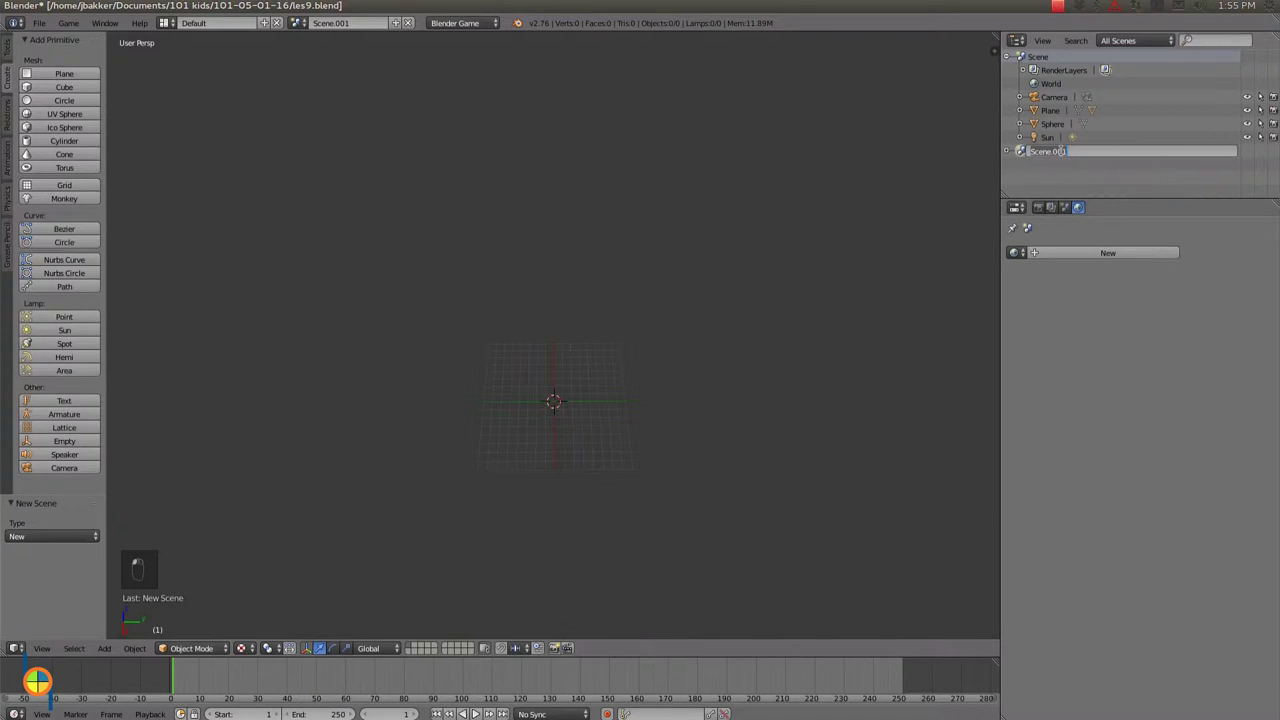
- Name the new empty game scene 'gewonnen'
key(n)
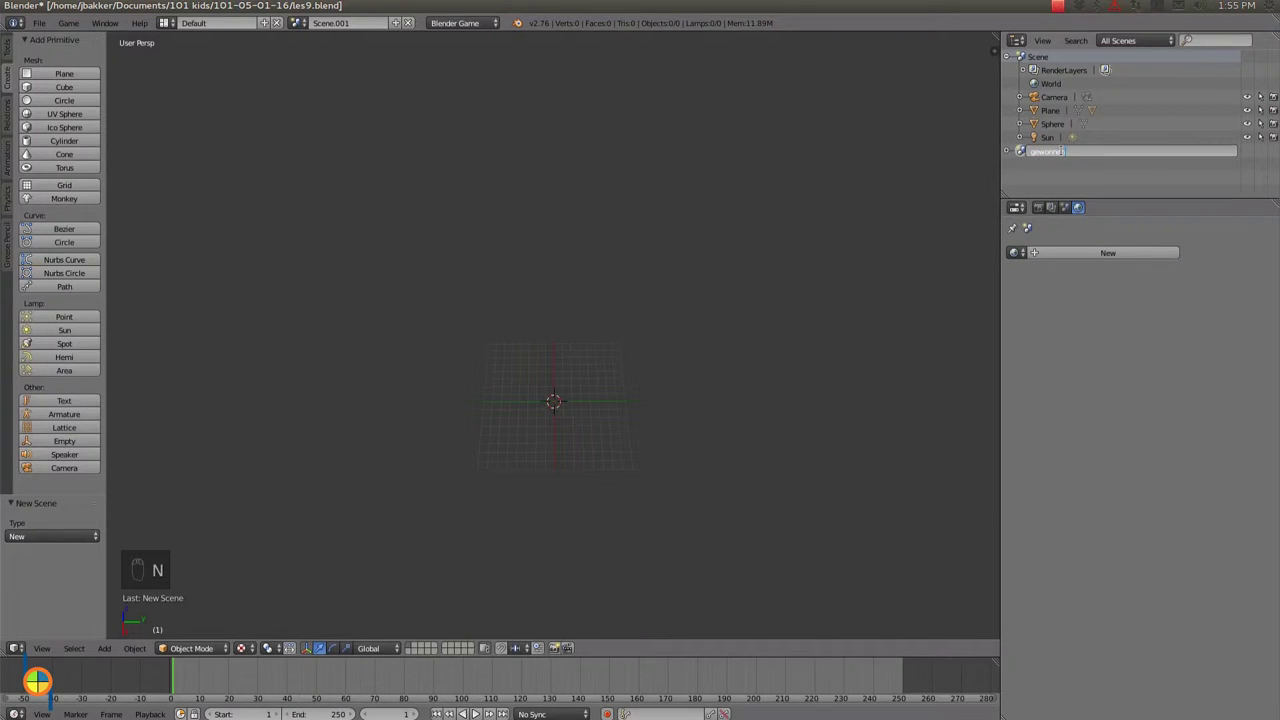
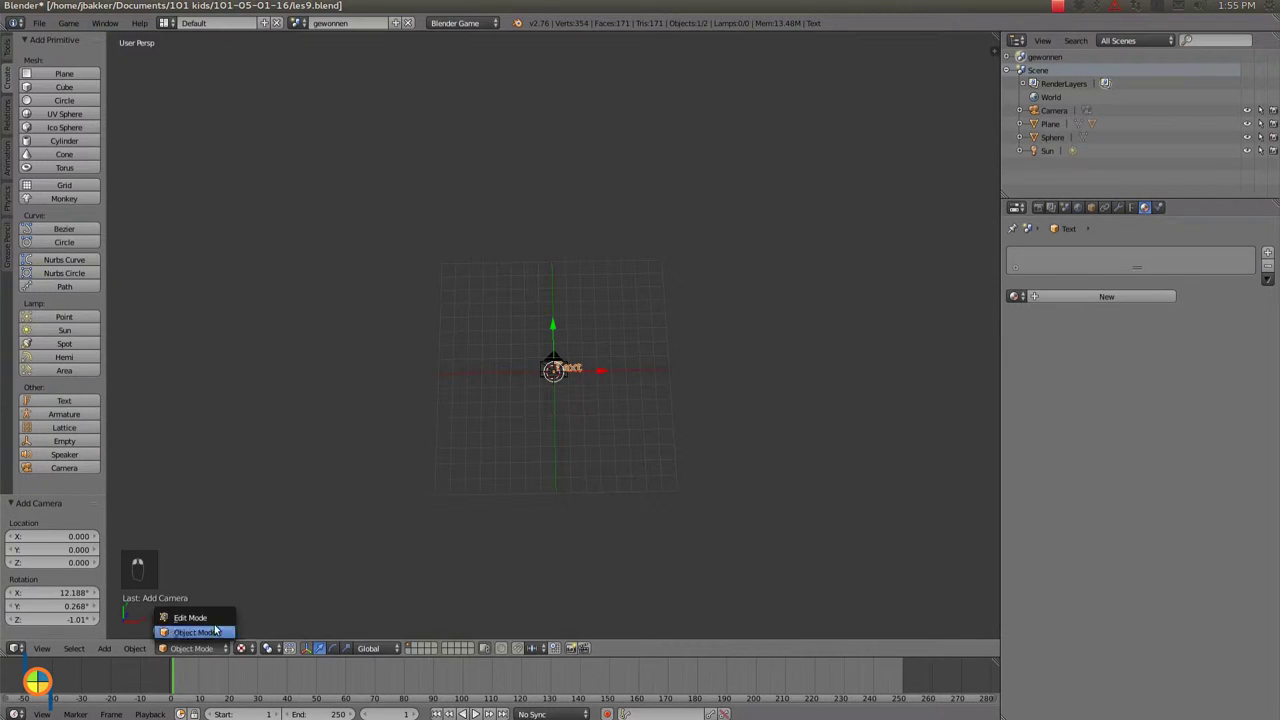
- Erase the default word 'Text' from the text object in edit mode
key(BackSpace)
key(BackSpace)
key(BackSpace)
key(BackSpace)
- Write 'You have won!' as the text and assign the white text material
key(shift+y)
key(o)
key(u)
key(space)
key(h)
key(a)
key(v)
key(e)
key(space)
key(w)
key(o)
key(n)
key(shift+1)
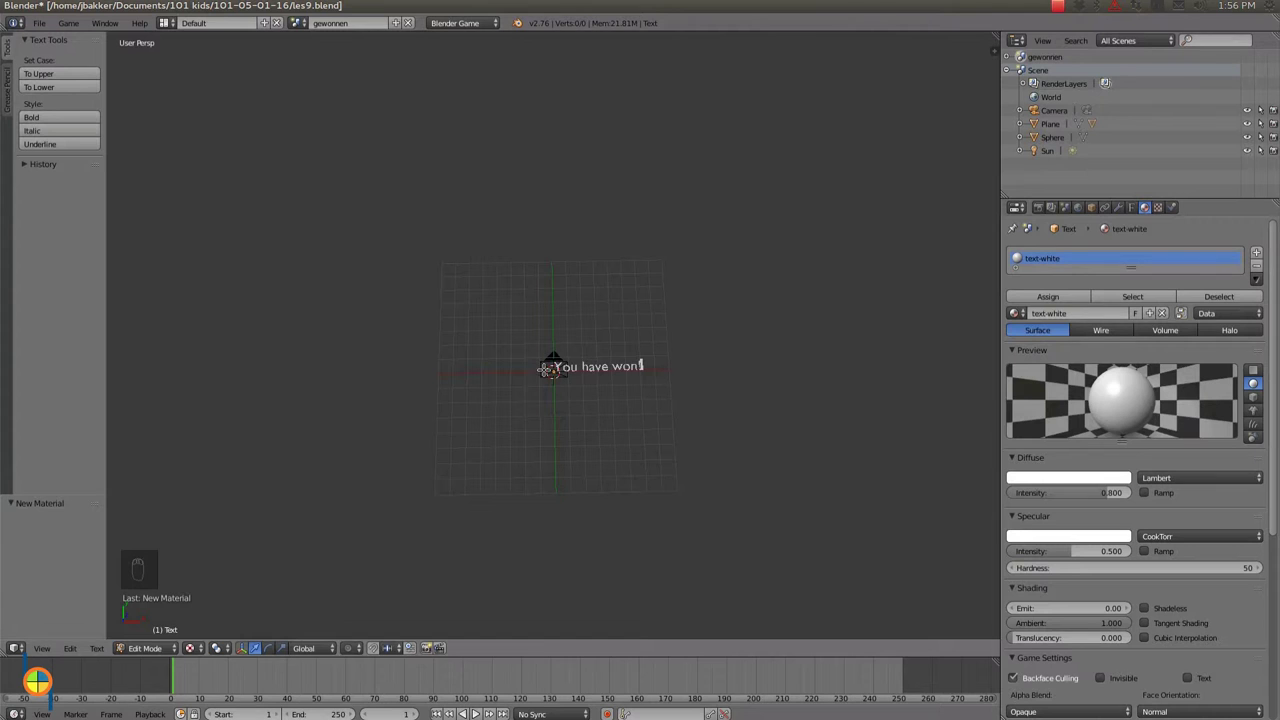
drag(158, 653, 169, 633)
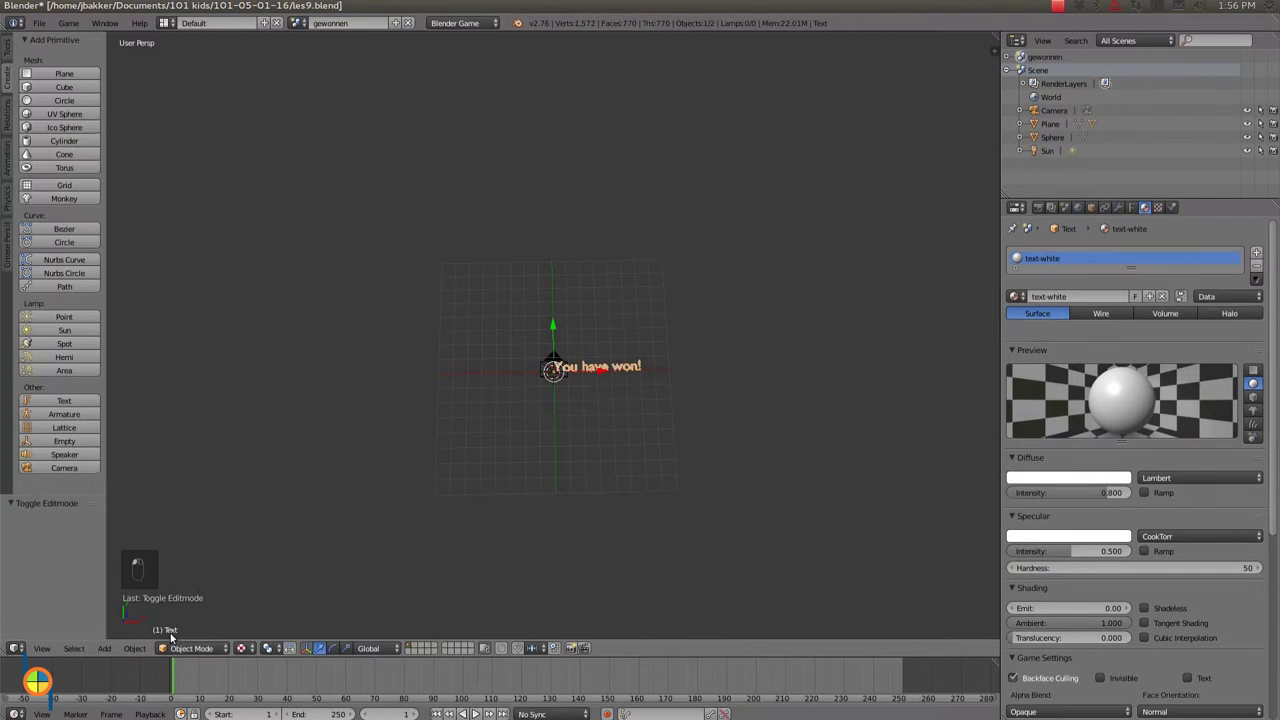
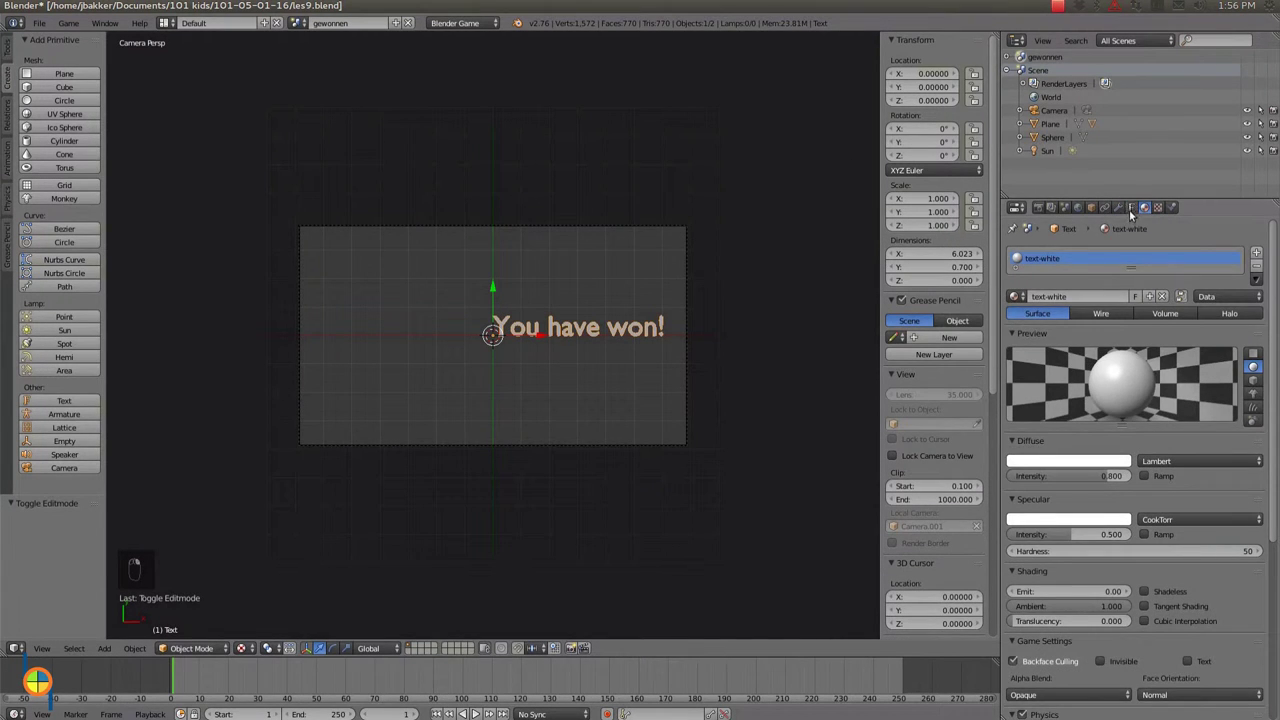
- Frame the 'You have won!' text through the camera and add the empty scene 'verloren'
drag(1062, 638, 1083, 603)
drag(1083, 603, 609, 221)
middle_click(609, 221)
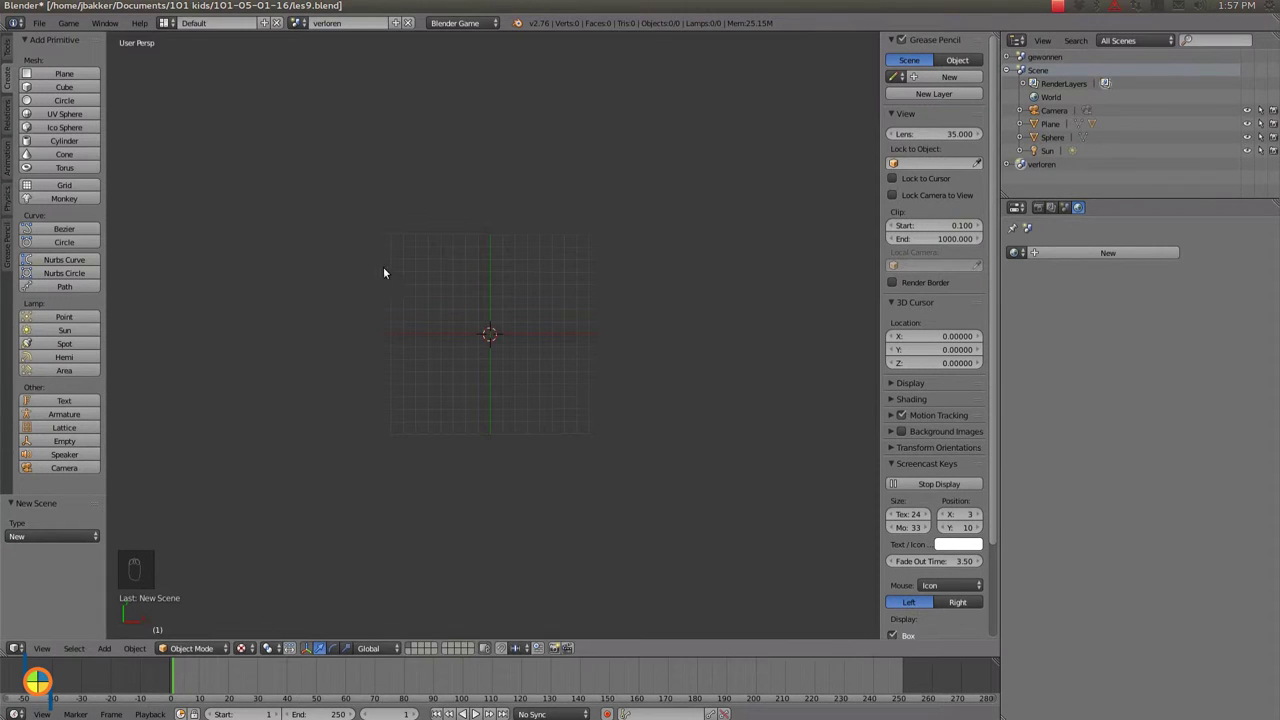
- Add a text object to the verloren scene and erase its default word 'Text'
key(shift+a)
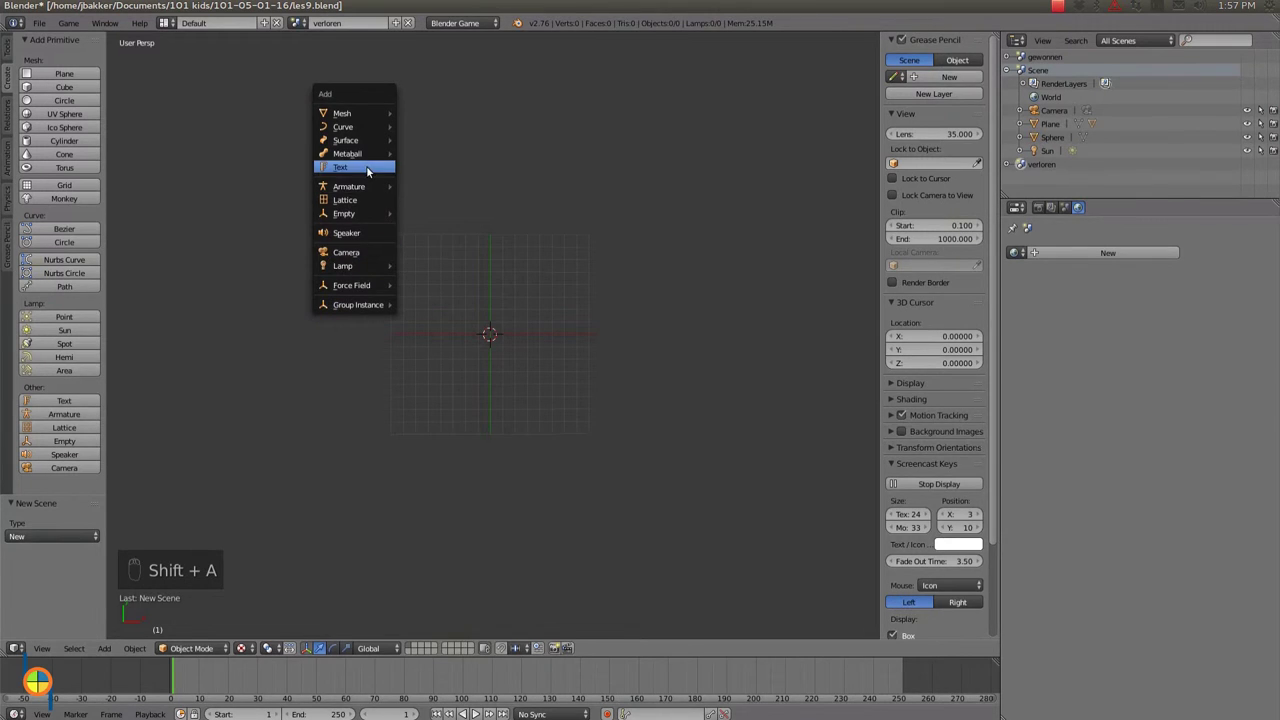
key(shift+a)
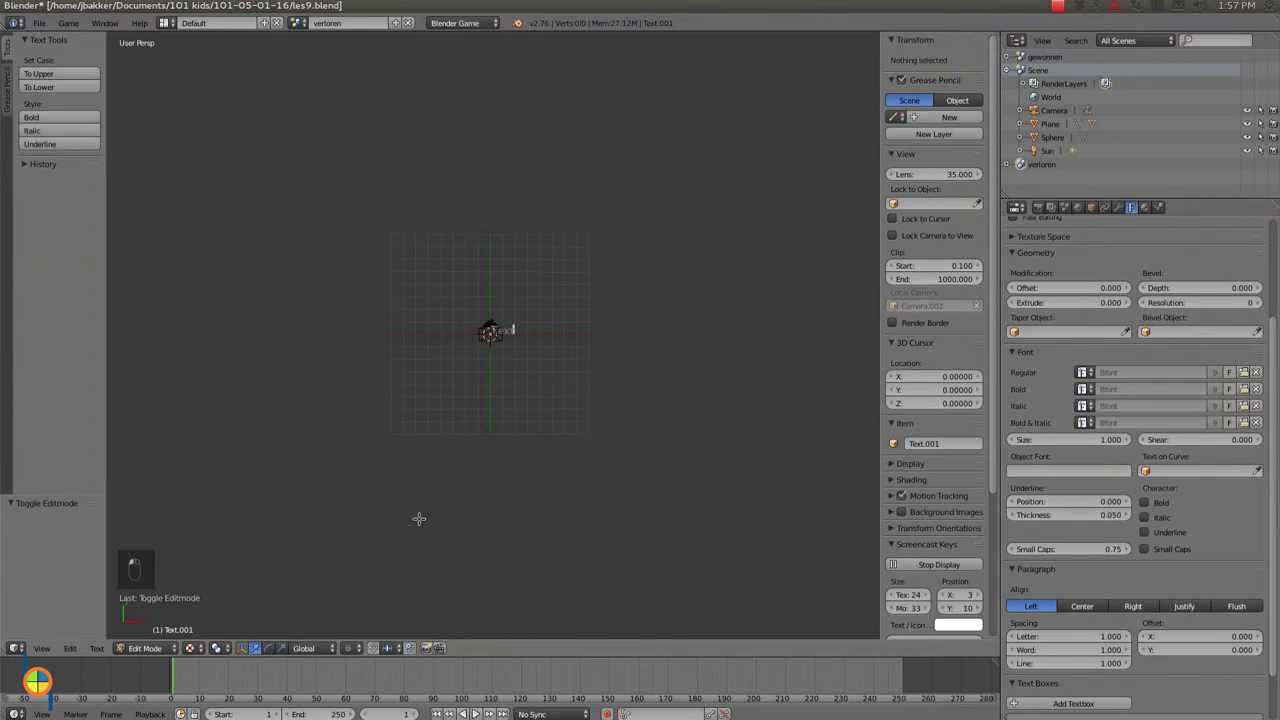
key(BackSpace)
key(BackSpace)
key(BackSpace)
key(BackSpace)
- Write 'You have lost!' as the text object's message
key(shift+y)
key(o)
key(u)
key(space)
key(h)
key(a)
key(v)
key(e)
key(space)
key(l)
key(o)
key(s)
key(t)
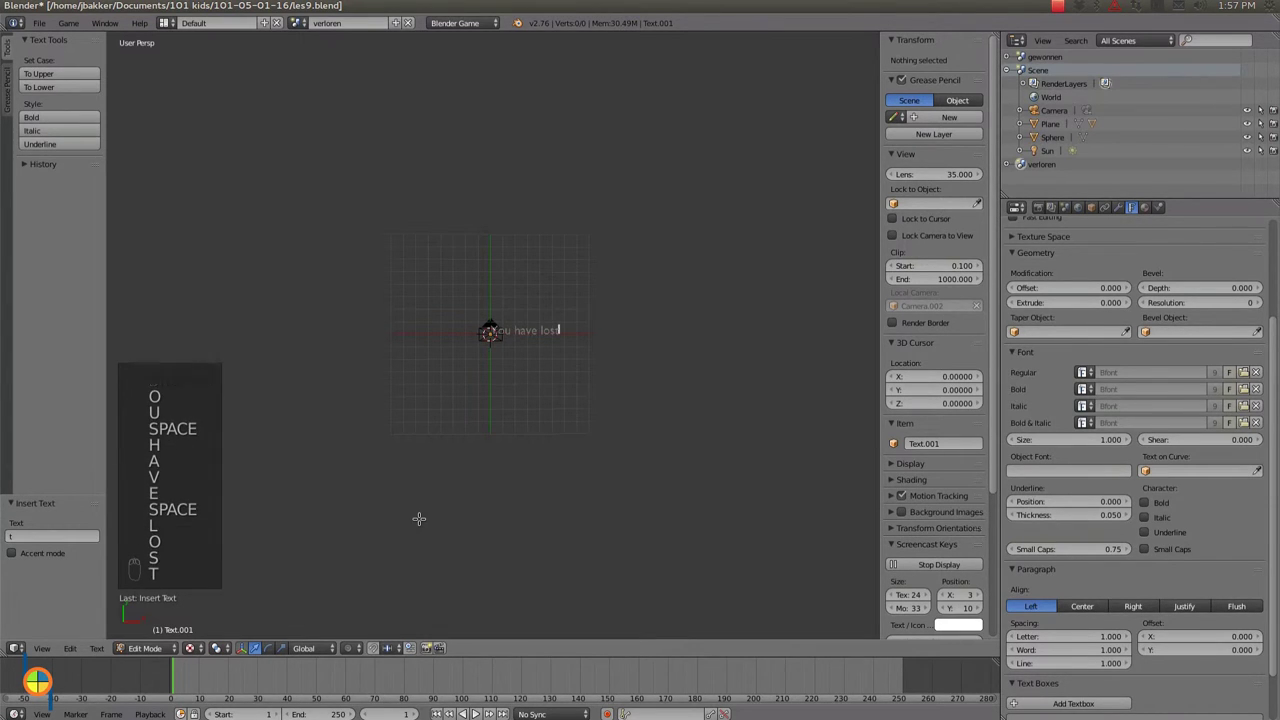
key(shift+1)
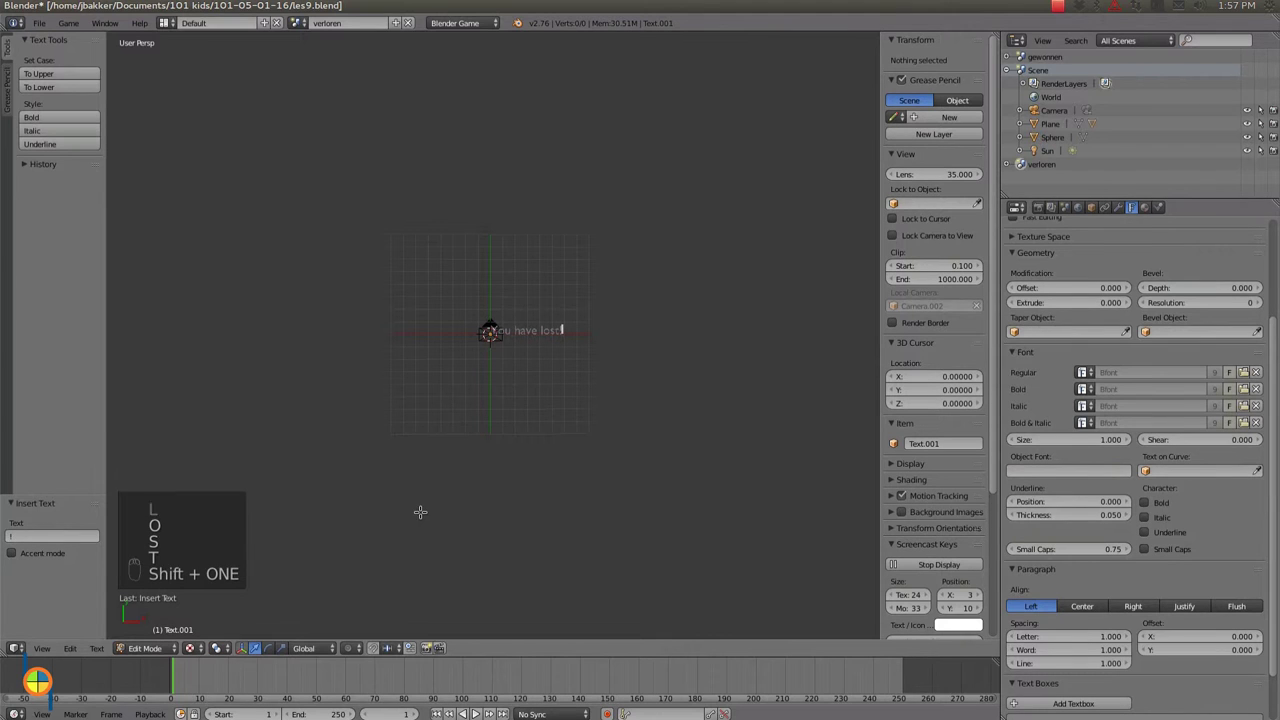
drag(1150, 210, 351, 485)
drag(150, 651, 429, 434)
click(493, 336)
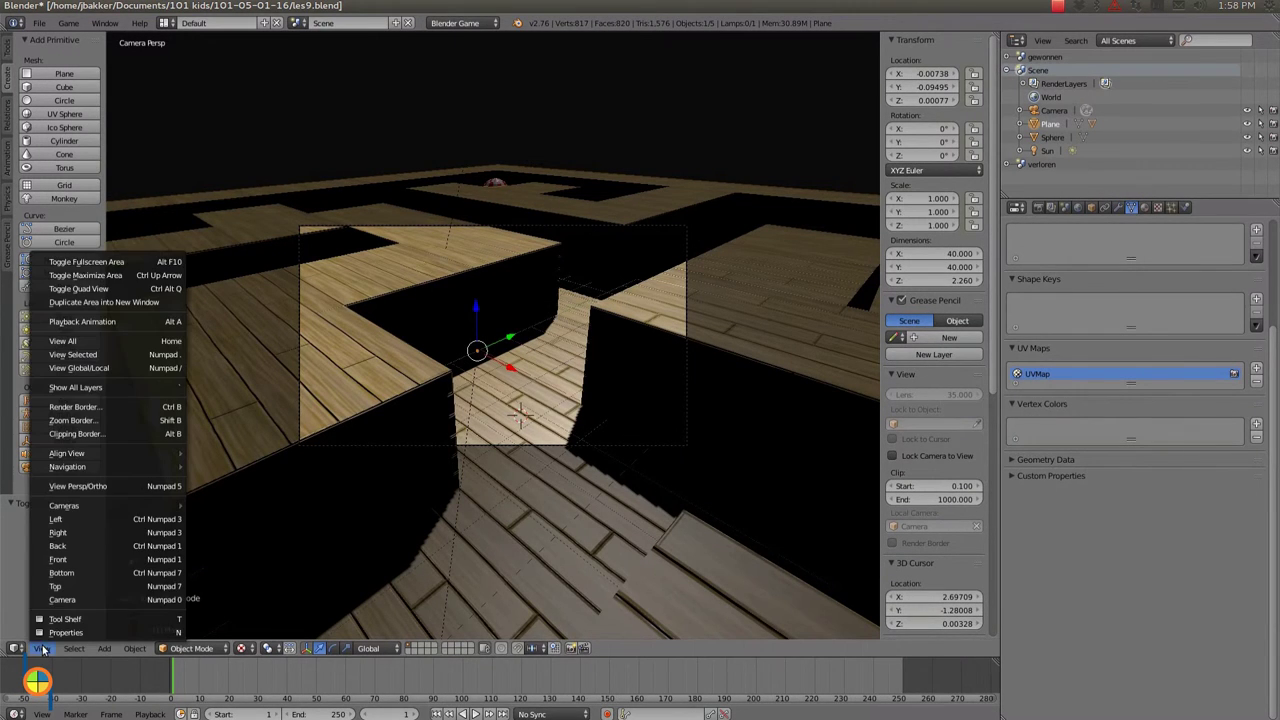
- Select the maze's small goal cube and switch to the Game Logic workspace
drag(71, 589, 98, 587)
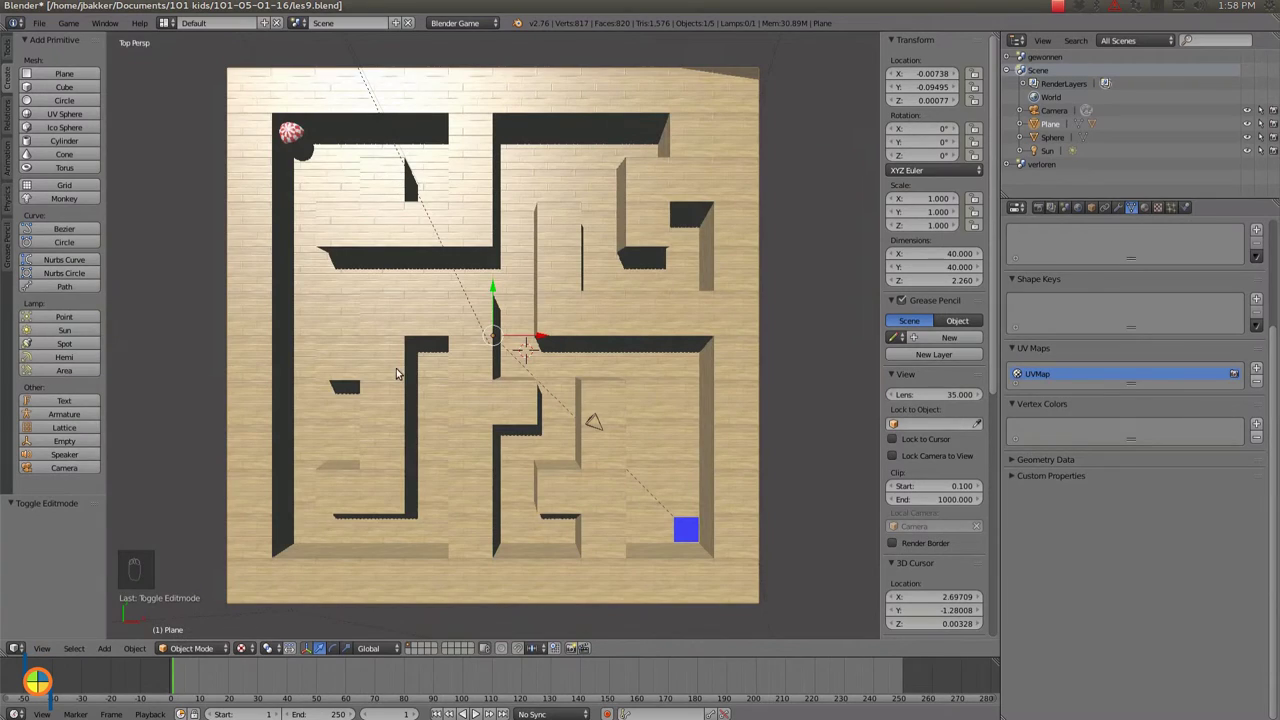
drag(687, 588, 599, 564)
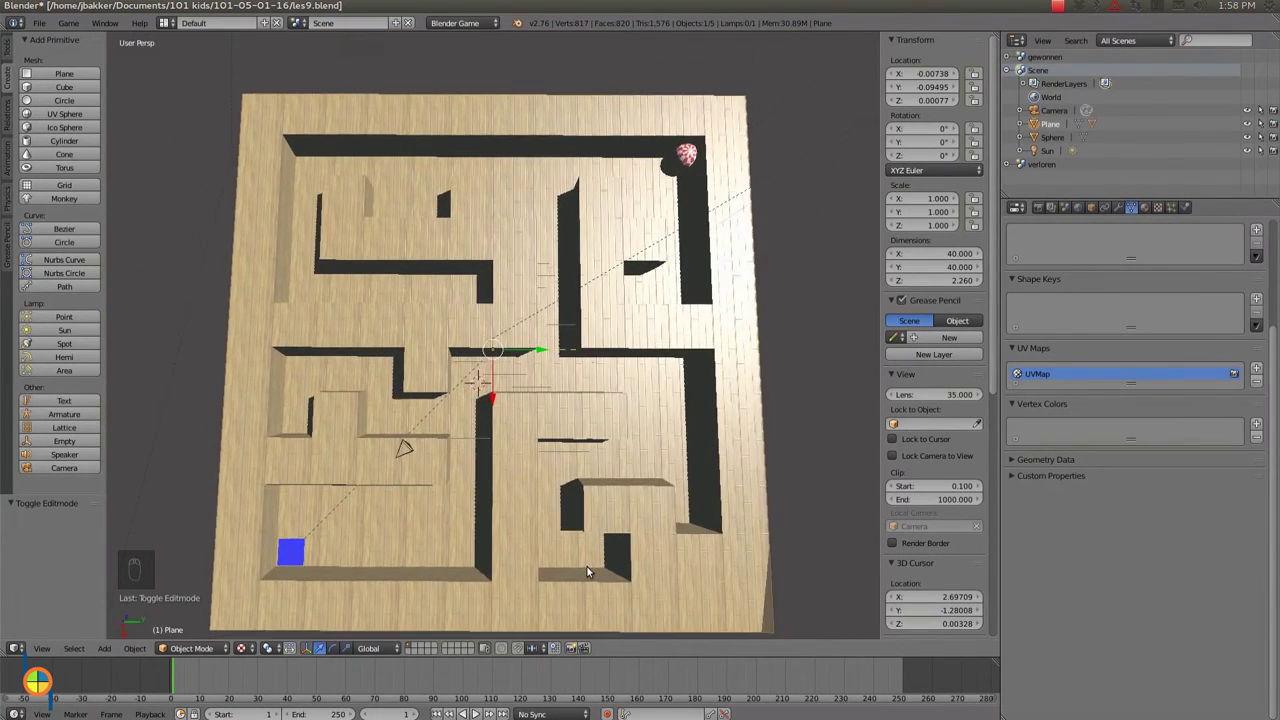
drag(593, 570, 578, 550)
drag(571, 546, 381, 564)
drag(381, 564, 319, 529)
right_click(319, 529)
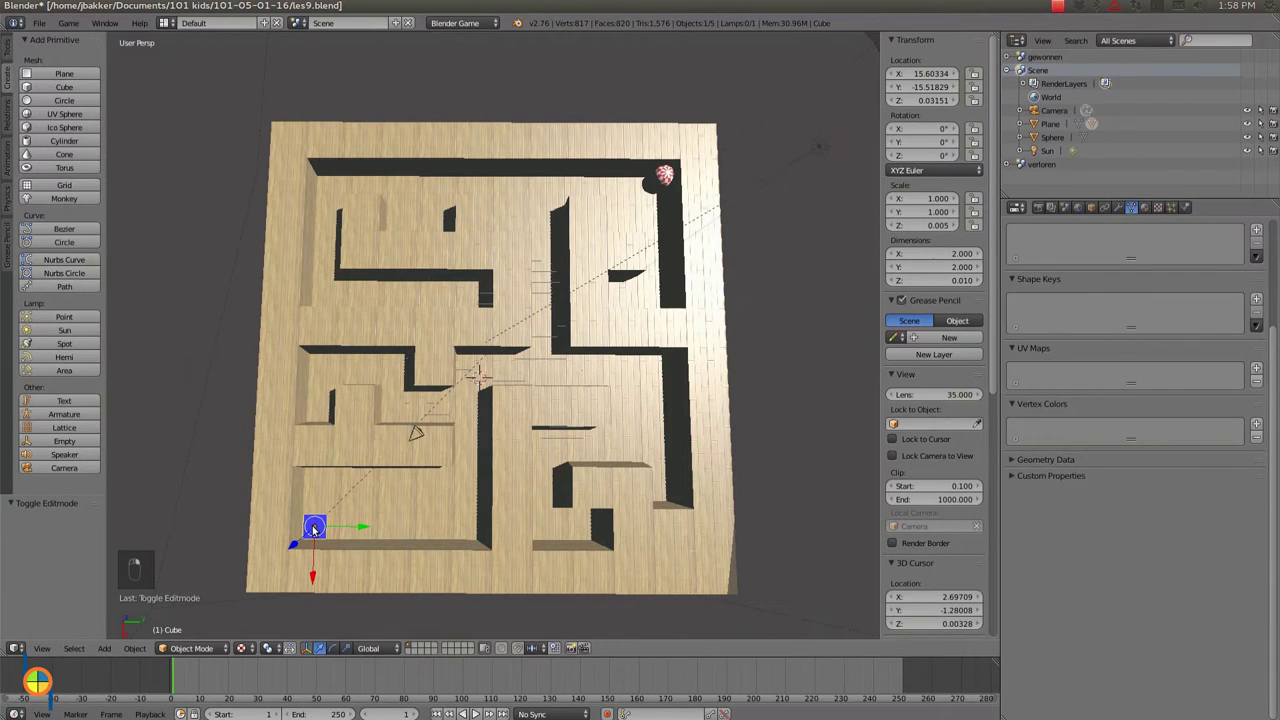
drag(317, 519, 185, 30)
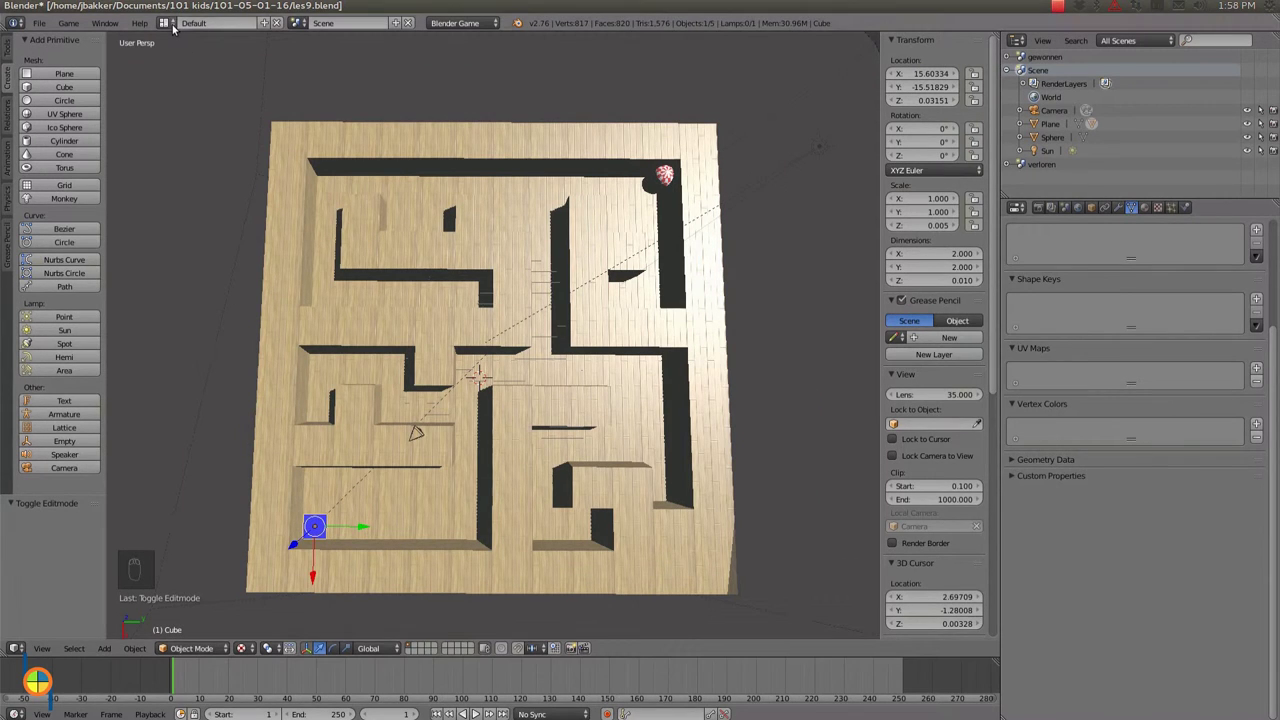